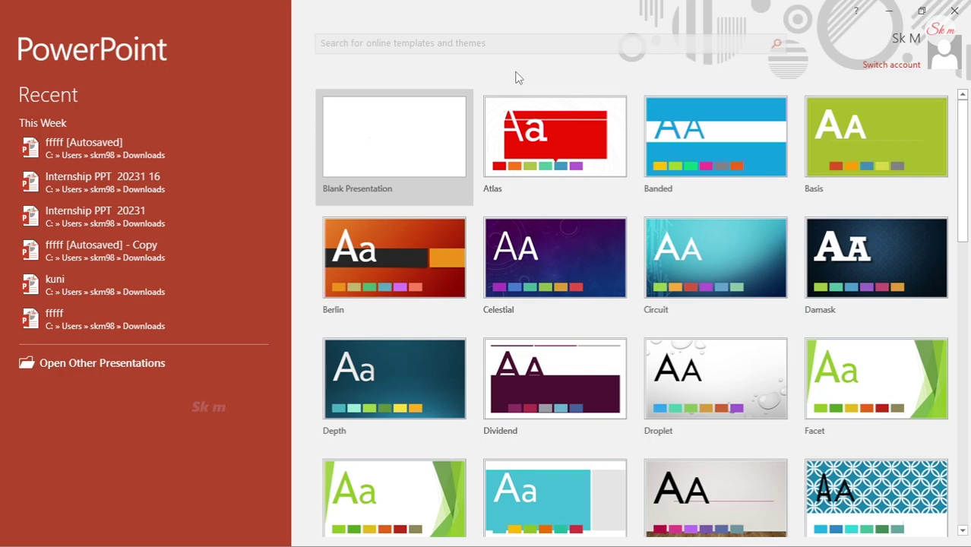
Start a new blank presentation from the PowerPoint start screen
{"action": "left_click", "coordinate": [449, 123]}
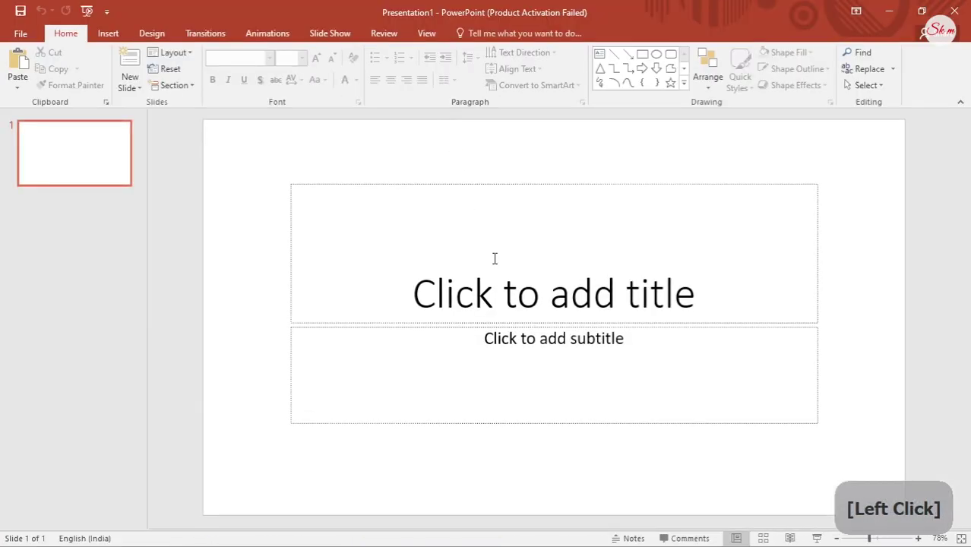
Enter the title 'Content' at 96 pt, Bold, in Arial Rounded font
{"action": "key", "text": "shift+c"}
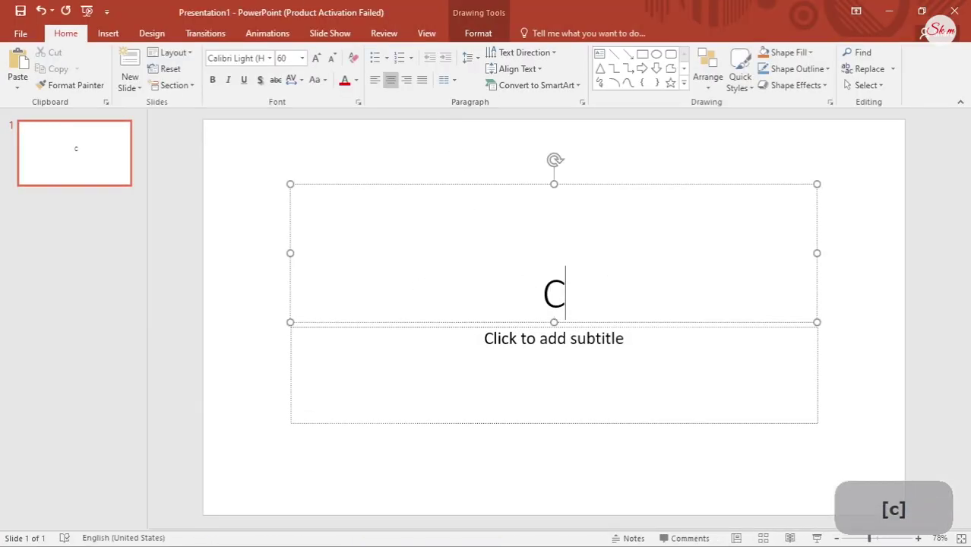
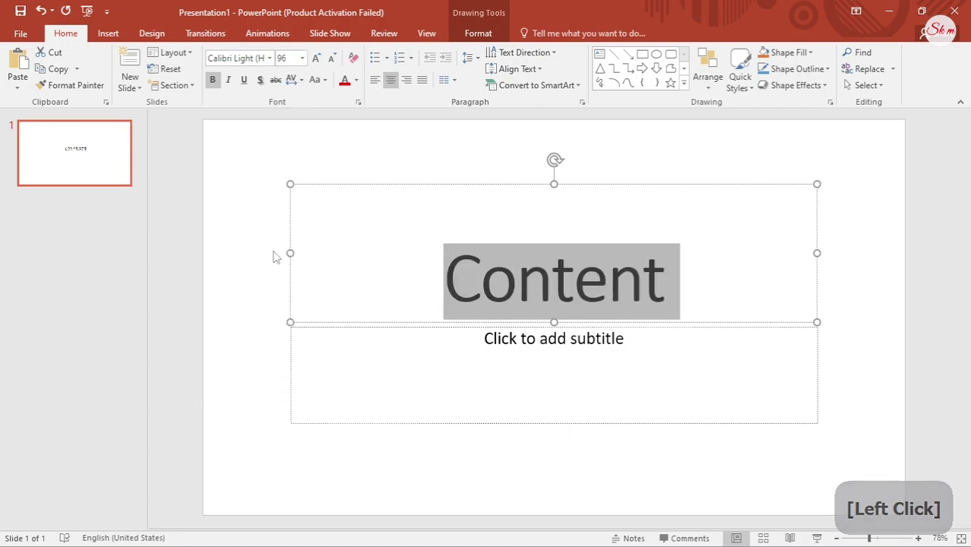
{"action": "left_click", "coordinate": [272, 67]}
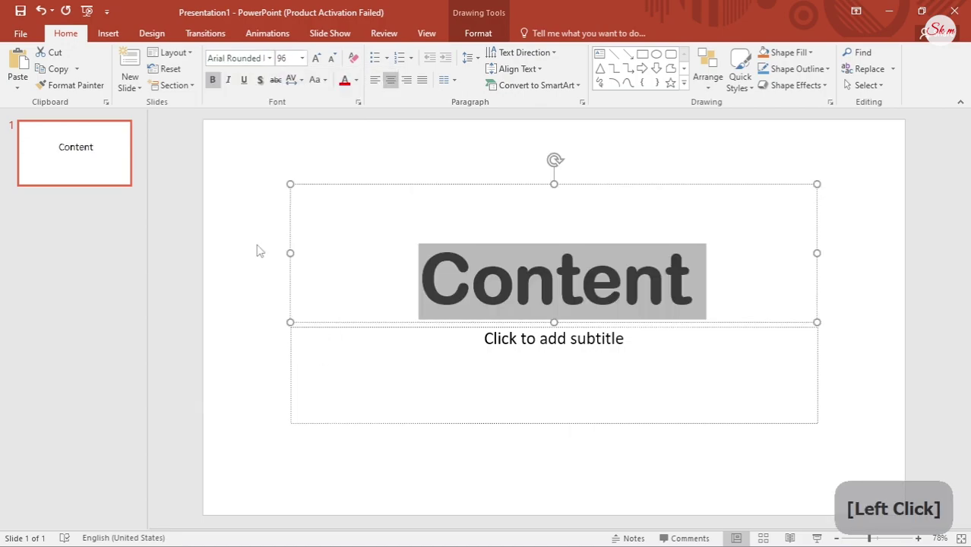
{"action": "left_click", "coordinate": [616, 311]}
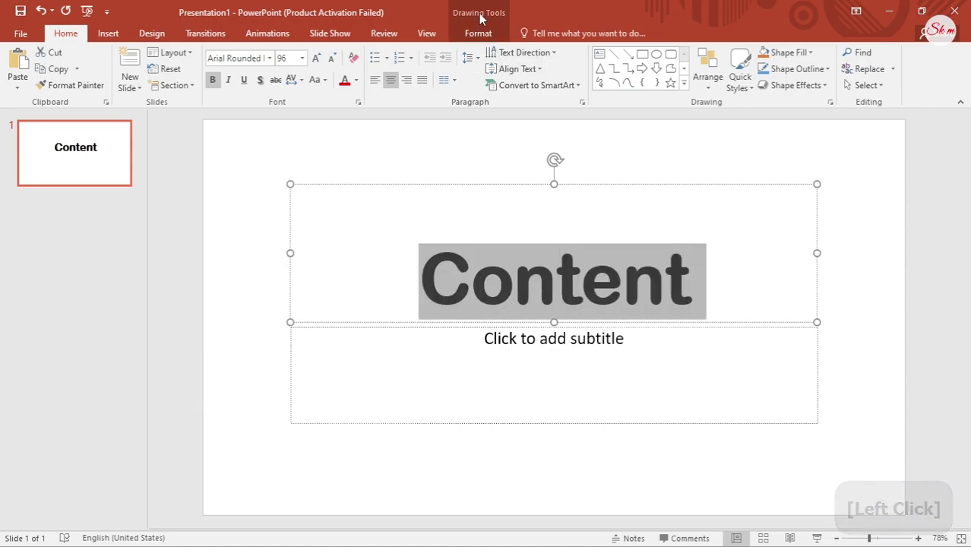
Fill the text with a two-stop gradient from purple to cyan at a 0° angle
{"action": "left_click", "coordinate": [484, 19]}
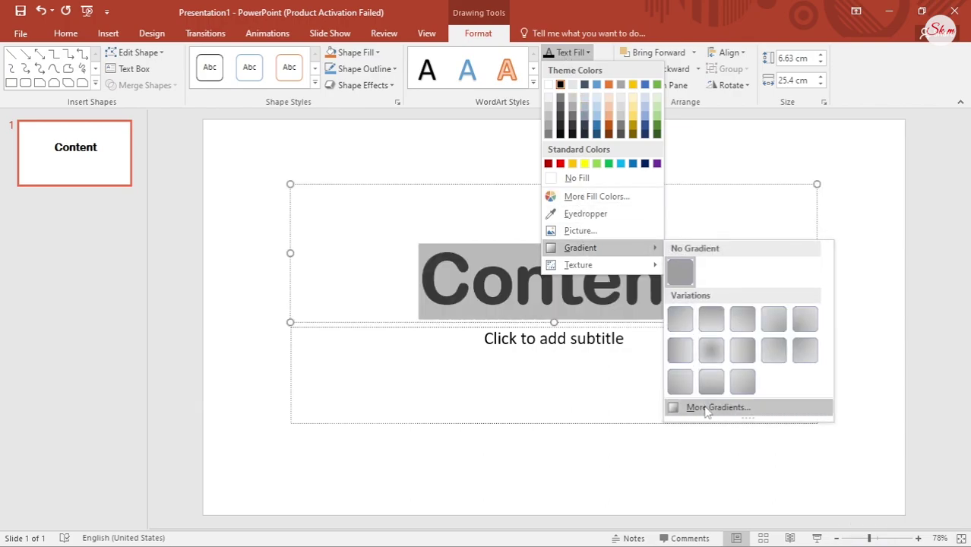
{"action": "left_click", "coordinate": [707, 411]}
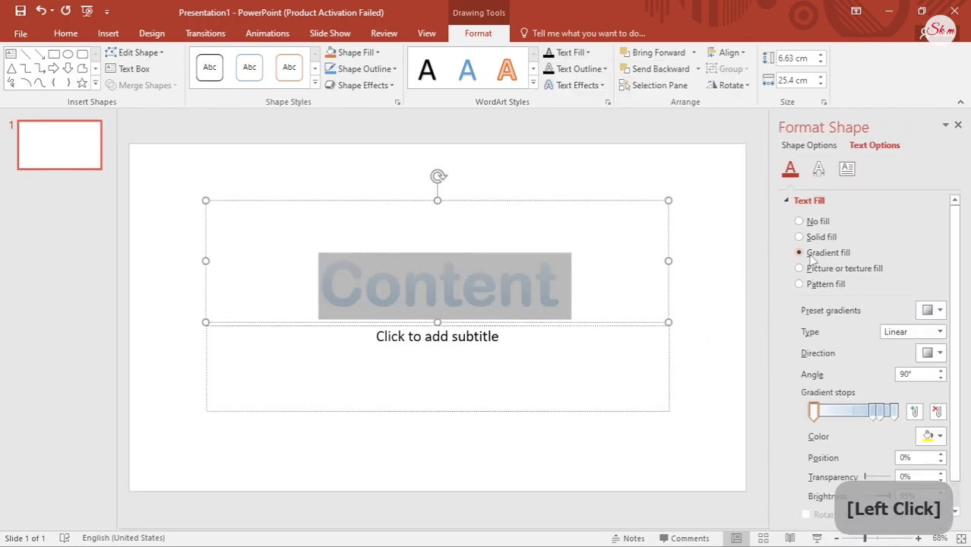
{"action": "left_click", "coordinate": [869, 412]}
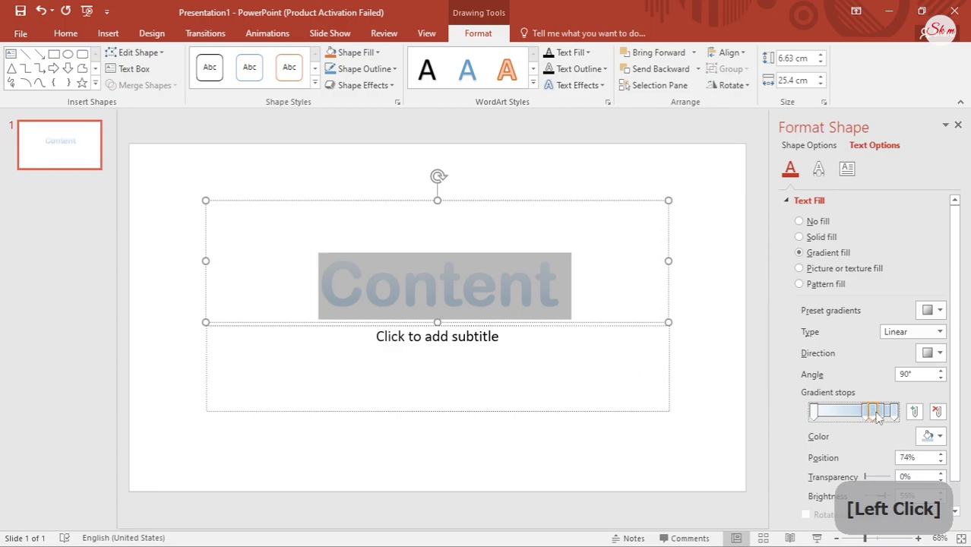
{"action": "left_click", "coordinate": [884, 419]}
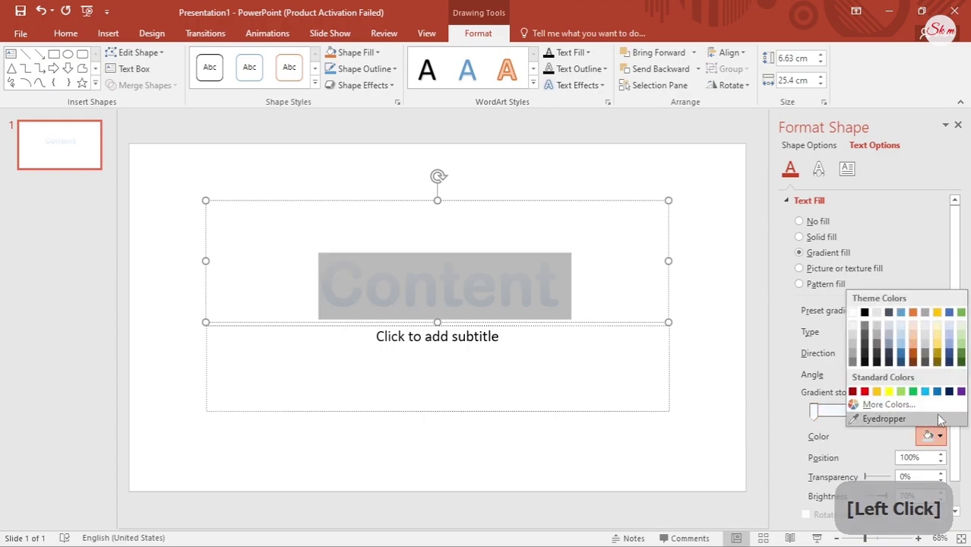
{"action": "left_click", "coordinate": [927, 397]}
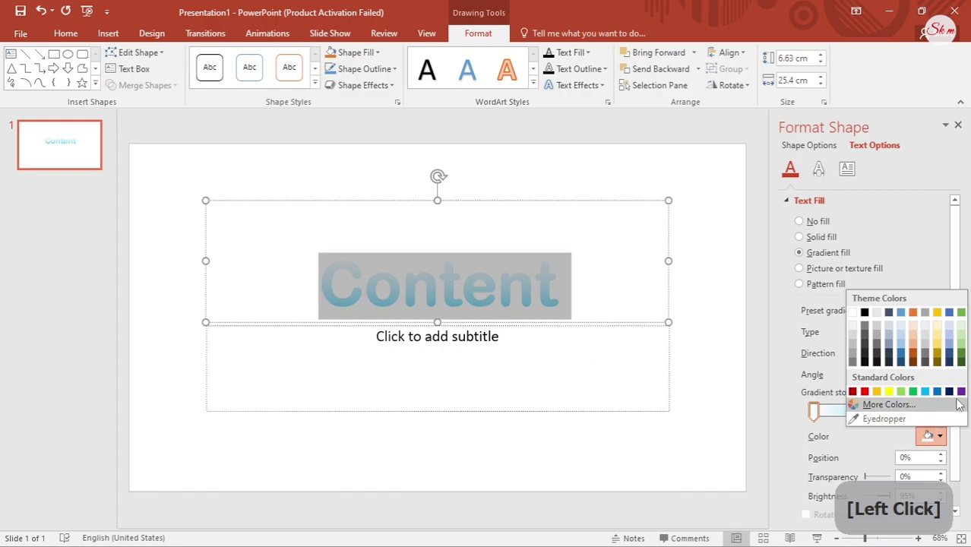
{"action": "left_click", "coordinate": [943, 381]}
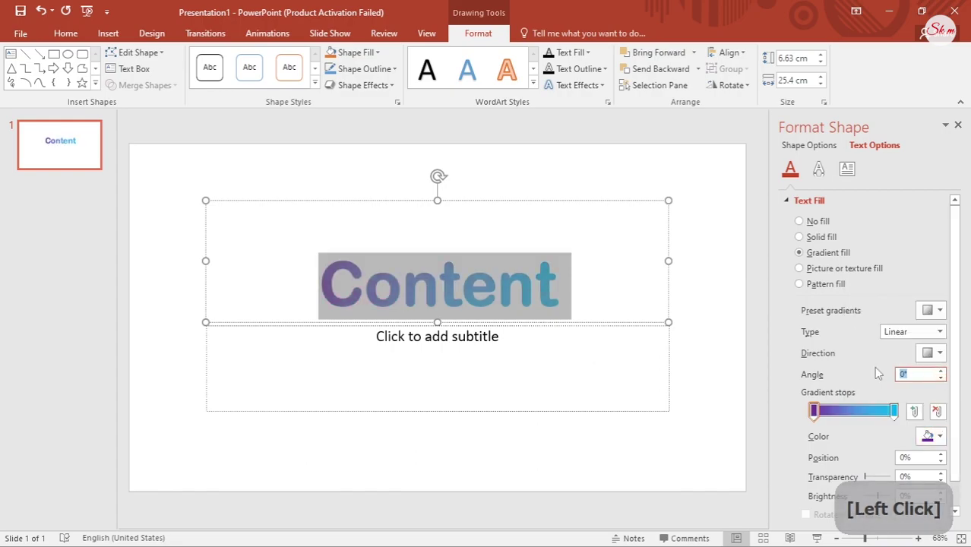
Delete the empty subtitle placeholder, leaving only the gradient title on the slide
{"action": "left_click", "coordinate": [723, 336]}
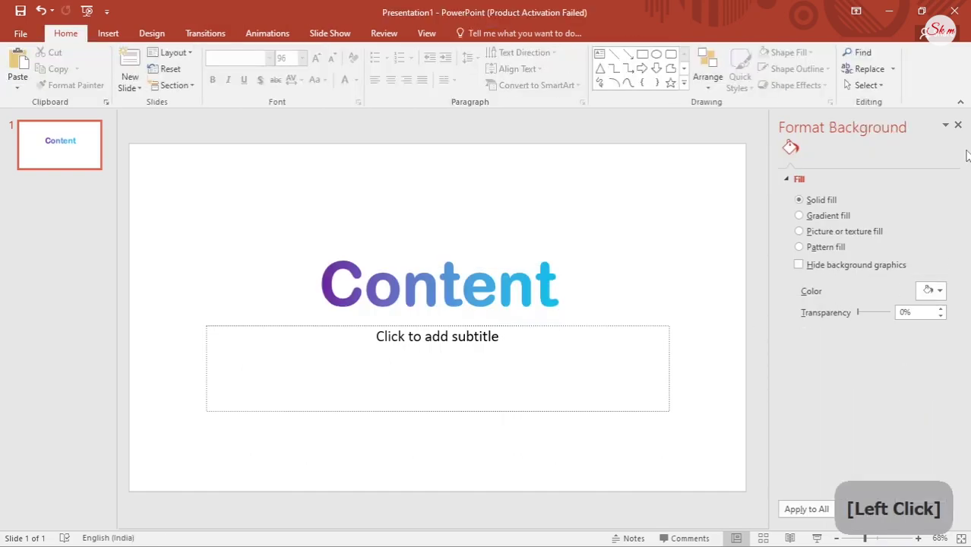
{"action": "left_click", "coordinate": [961, 127]}
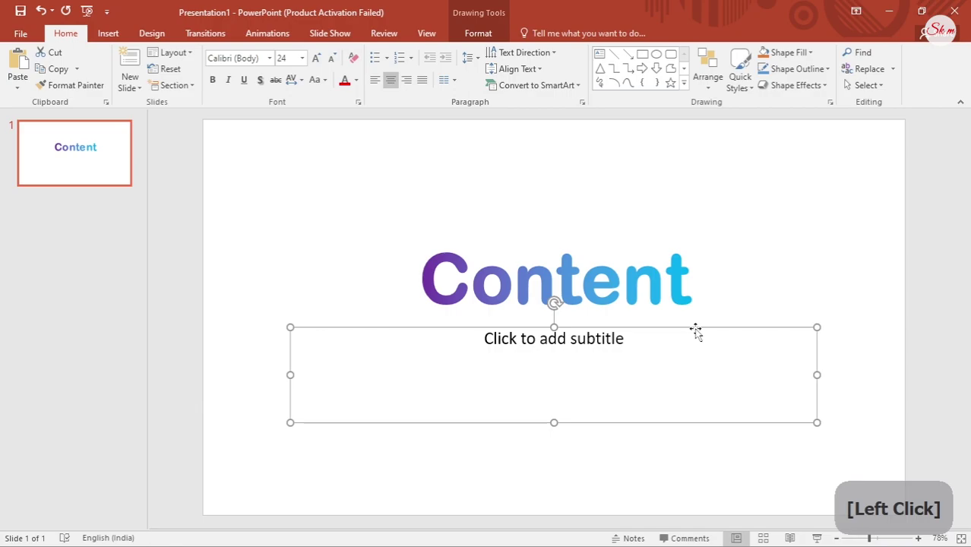
{"action": "key", "text": "Delete"}
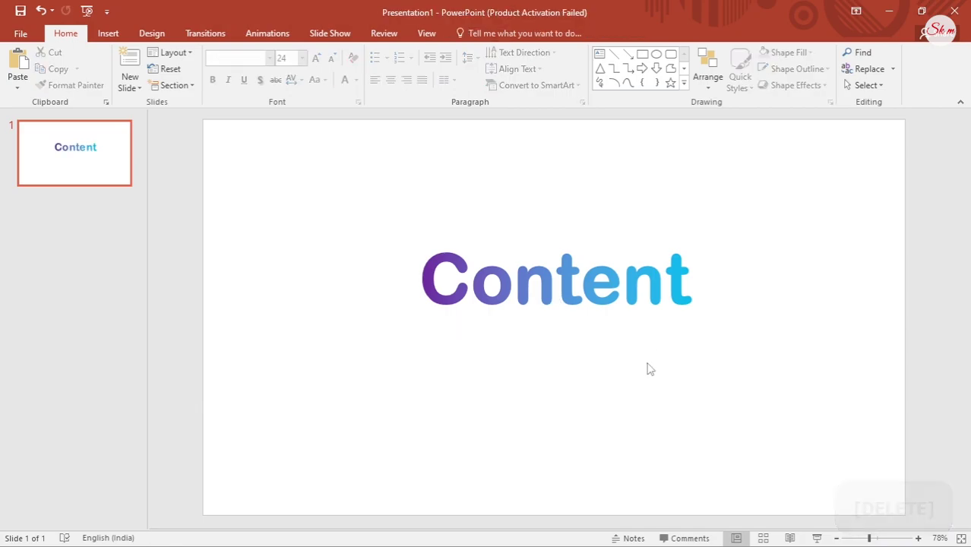
{"action": "key", "text": "Delete"}
Choose the Rounded Rectangle shape to draw a thin bar under the title
{"action": "left_click", "coordinate": [120, 35]}
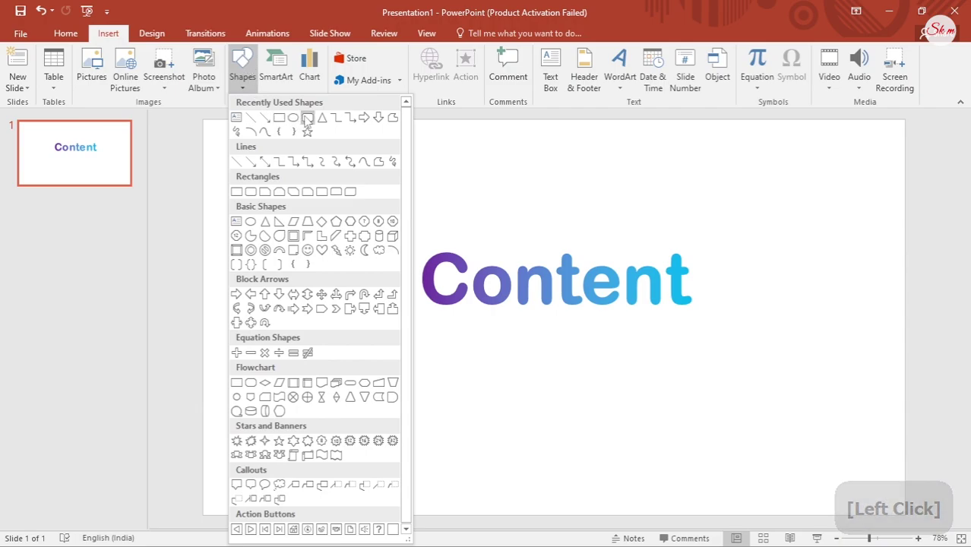
{"action": "left_click", "coordinate": [311, 124]}
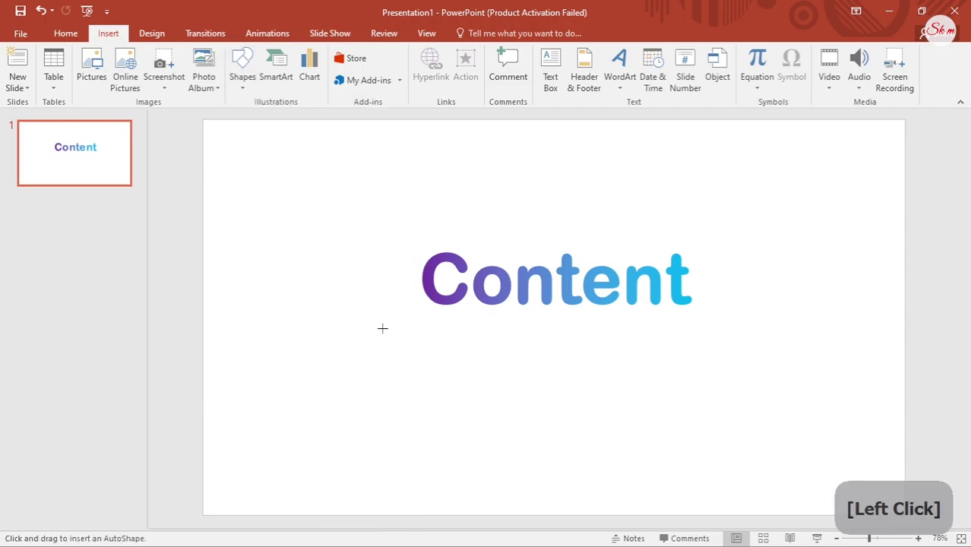
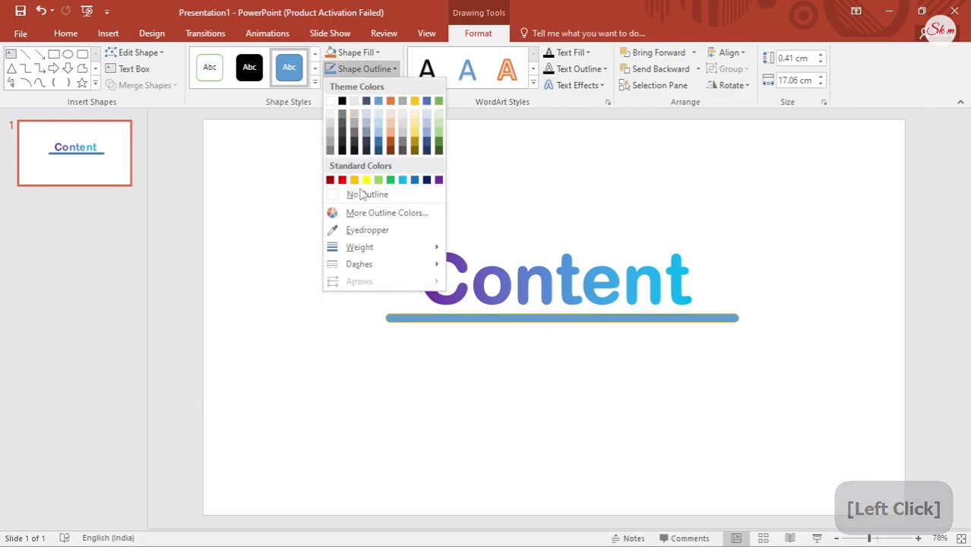
Switch the bar's shape fill to the matching purple-to-cyan gradient
{"action": "left_click", "coordinate": [362, 197]}
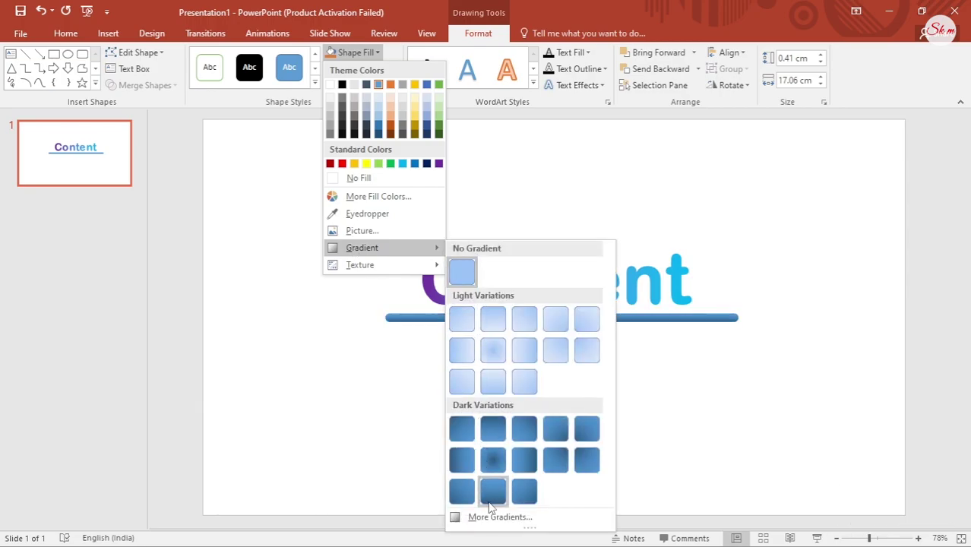
{"action": "left_click", "coordinate": [493, 521]}
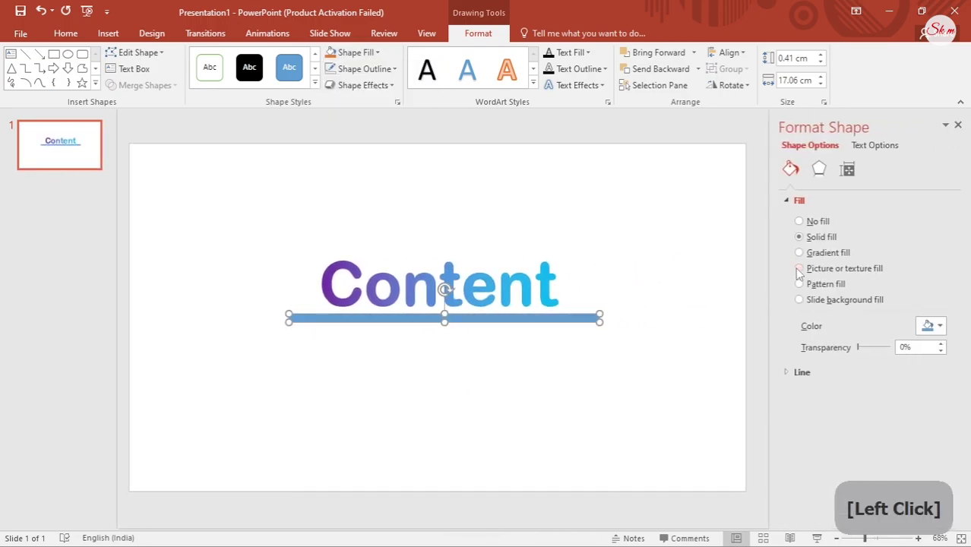
{"action": "left_click", "coordinate": [808, 256]}
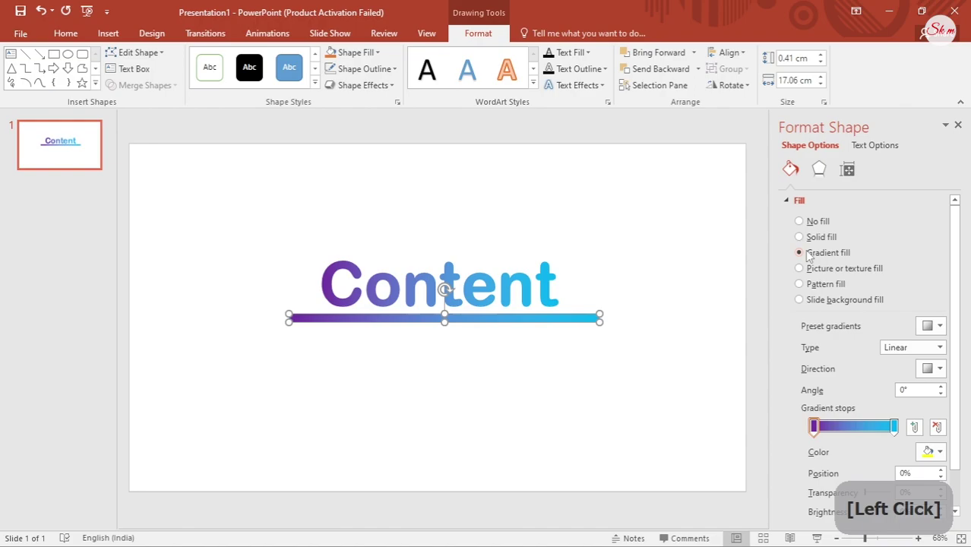